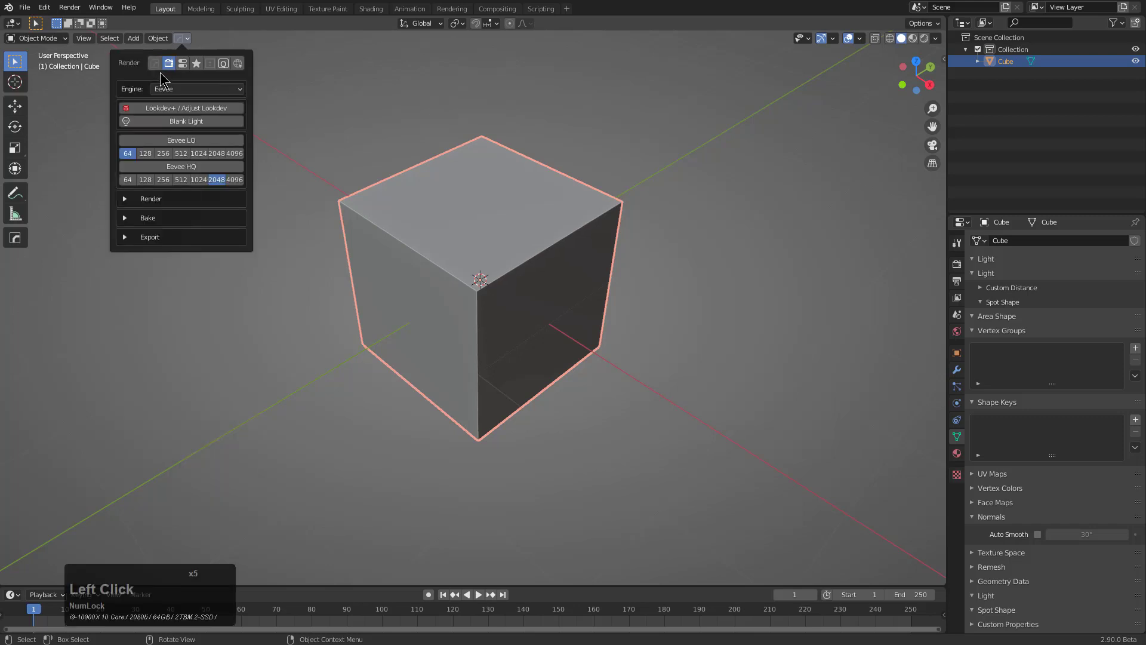
# Step: Review the render engine list in the HardOps render options and keep Eevee
pyautogui.click(162, 90)
pyautogui.click(182, 105)
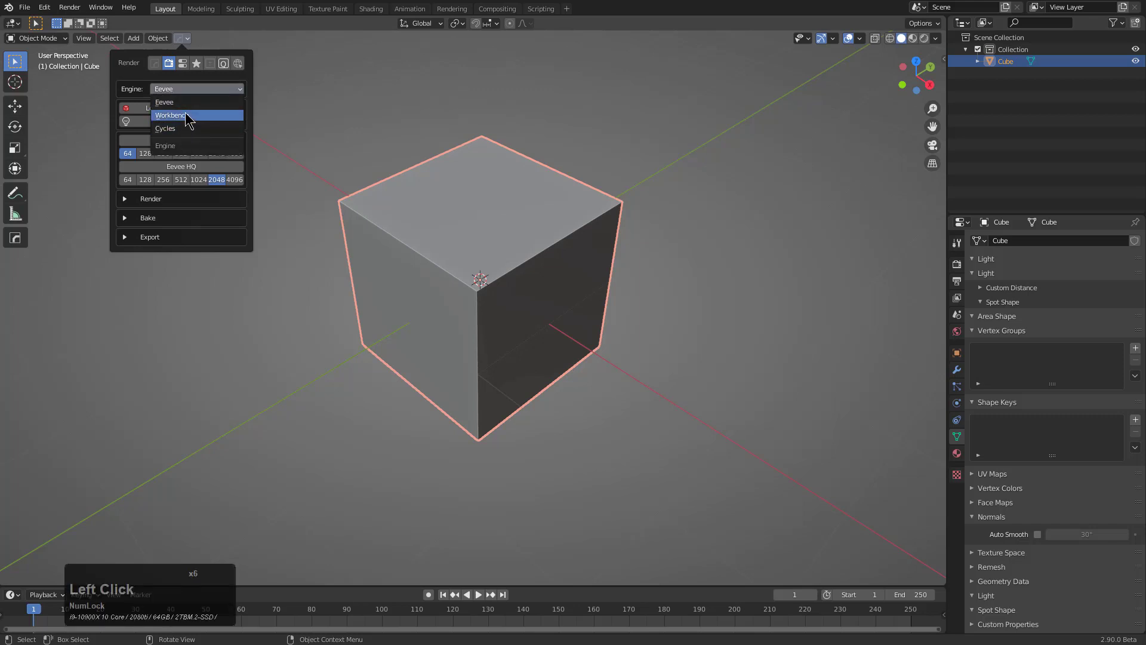
pyautogui.click(135, 91)
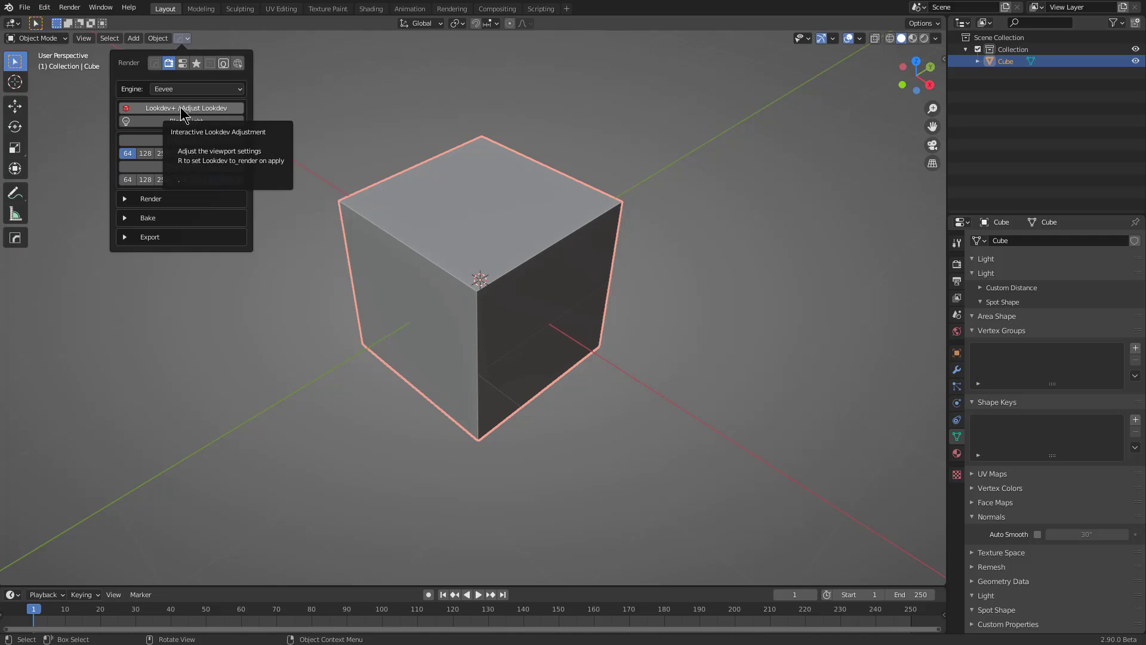
# Step: Run Adjust Lookdev, cycle through HDRI environments and apply a warm blurred background
pyautogui.click(184, 110)
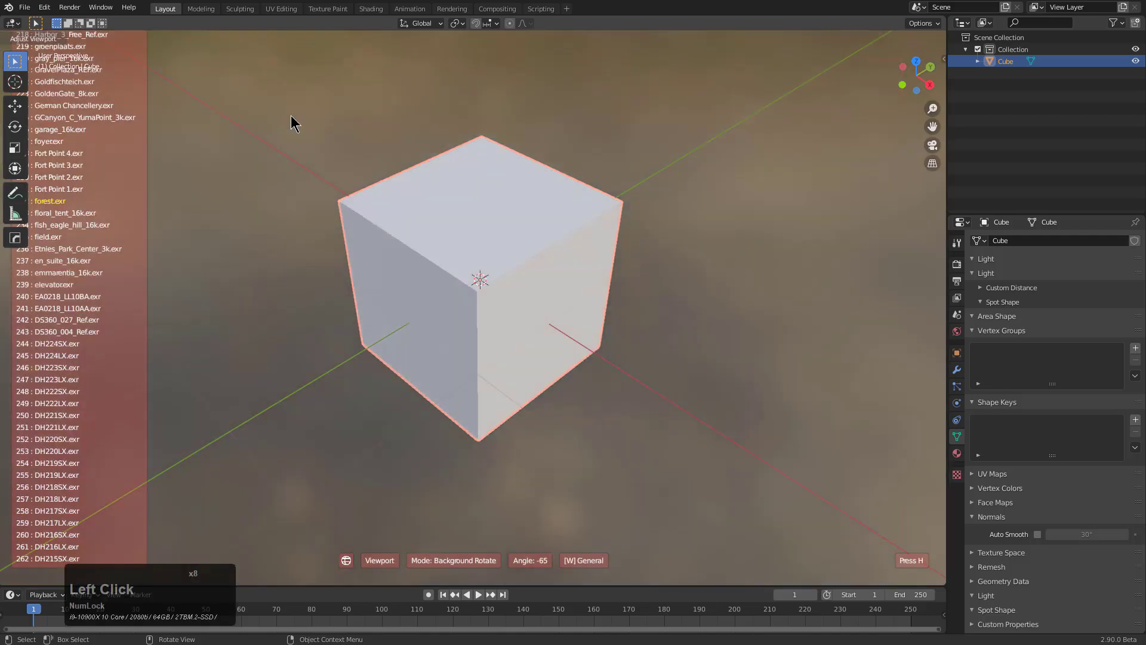
pyautogui.press('s')
pyautogui.write('ss')
pyautogui.press('s')
pyautogui.press('s')
pyautogui.press('s')
pyautogui.press('s')
pyautogui.write('SSSSSSS')
pyautogui.press('s')
pyautogui.write('SSSSSSSS')
pyautogui.press('s')
pyautogui.press('s')
pyautogui.press('s')
pyautogui.press('s')
pyautogui.press('s')
pyautogui.doubleClick(698, 218)
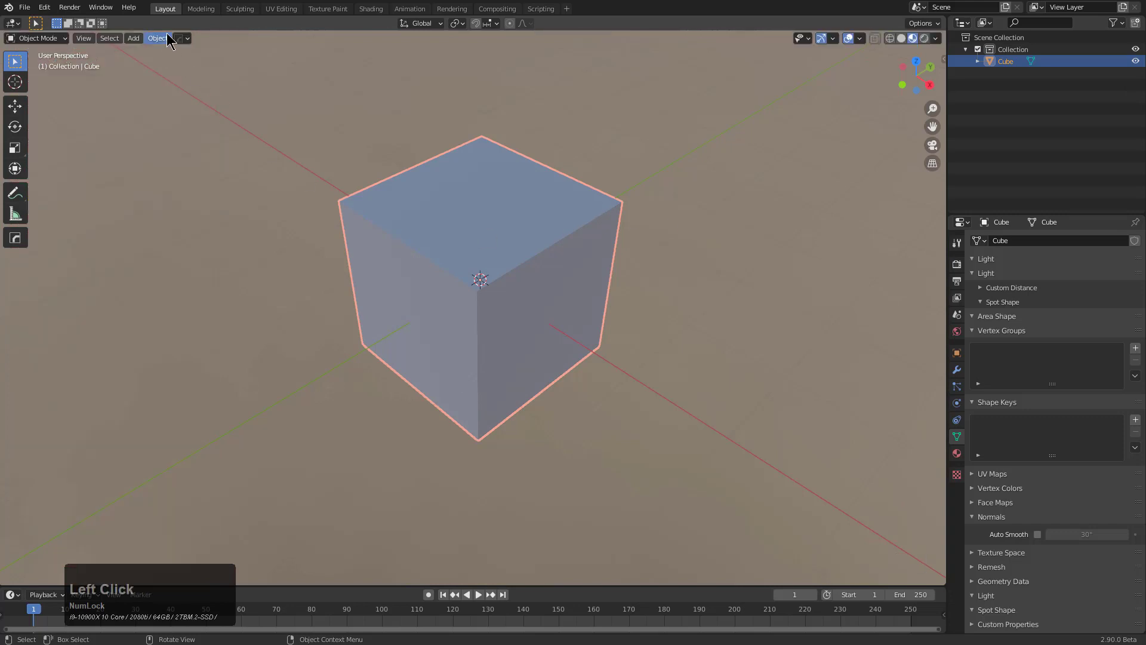
# Step: Switch the viewport back to Solid shading and reopen the HardOps render popover
pyautogui.click(904, 39)
pyautogui.click(185, 47)
pyautogui.click(186, 43)
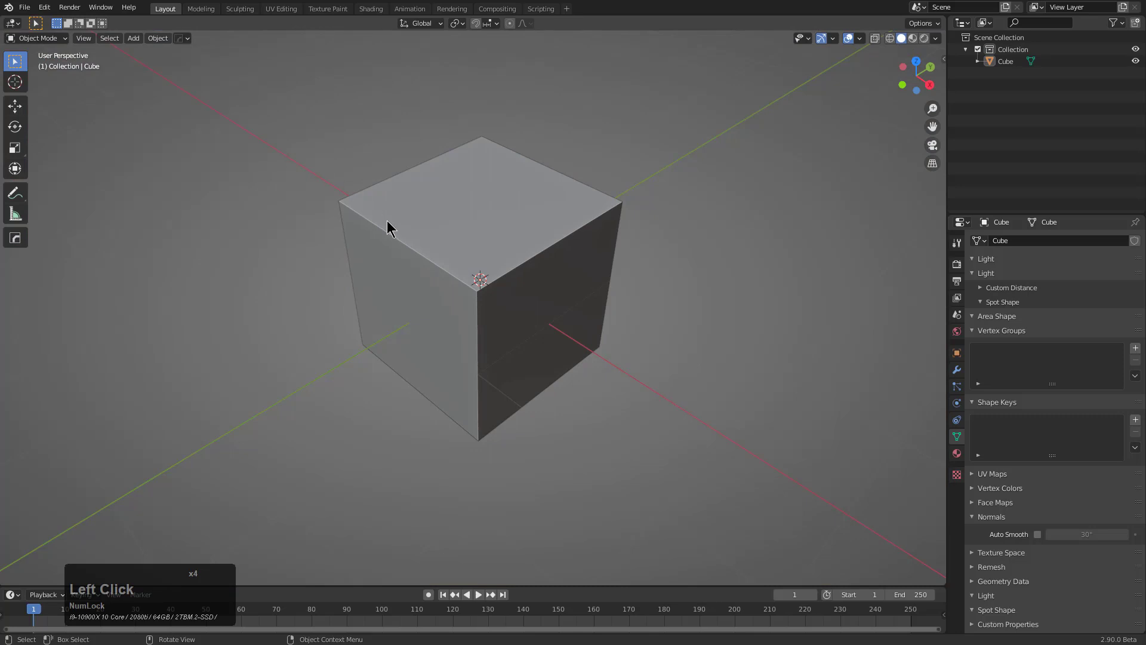
pyautogui.click(394, 227)
# Step: Create a randomized Blank Light rig of four area lights around the cube
pyautogui.click(183, 44)
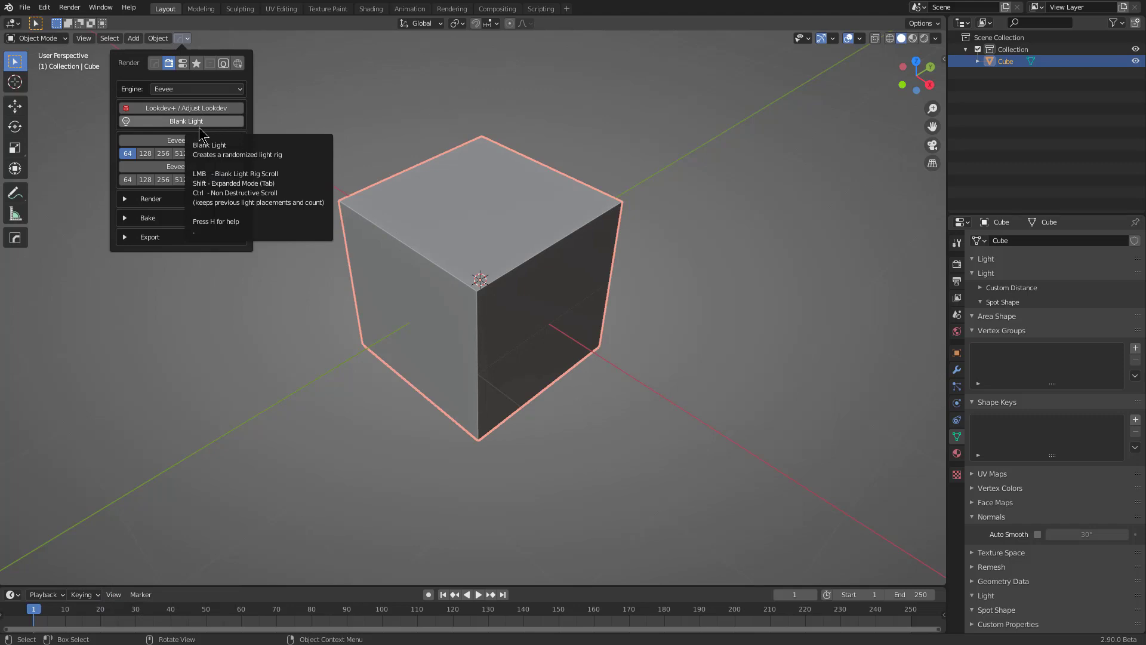
pyautogui.click(203, 128)
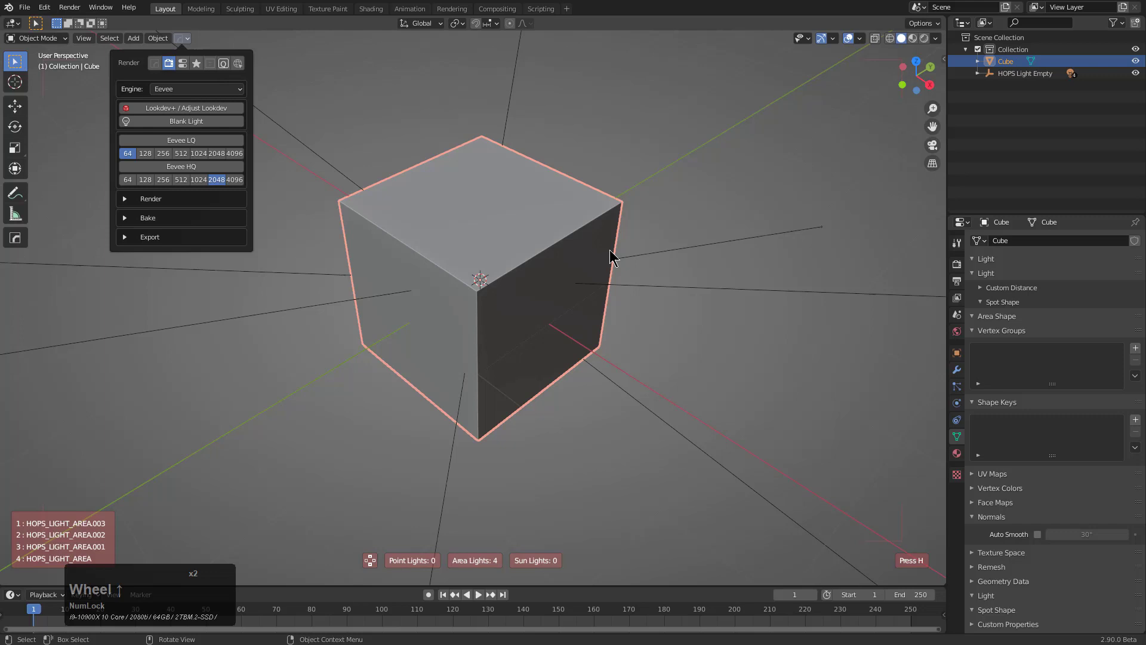
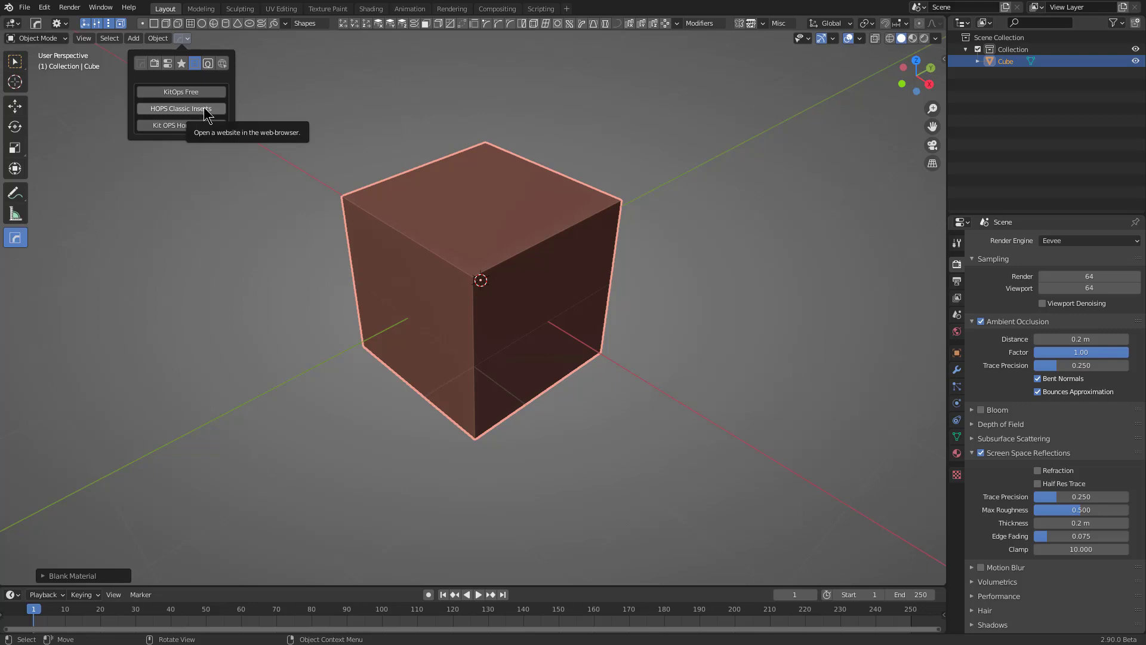
# Step: Show the Hops info page listing pie menu, boolean, mirror and edit-mode shortcuts
pyautogui.click(212, 68)
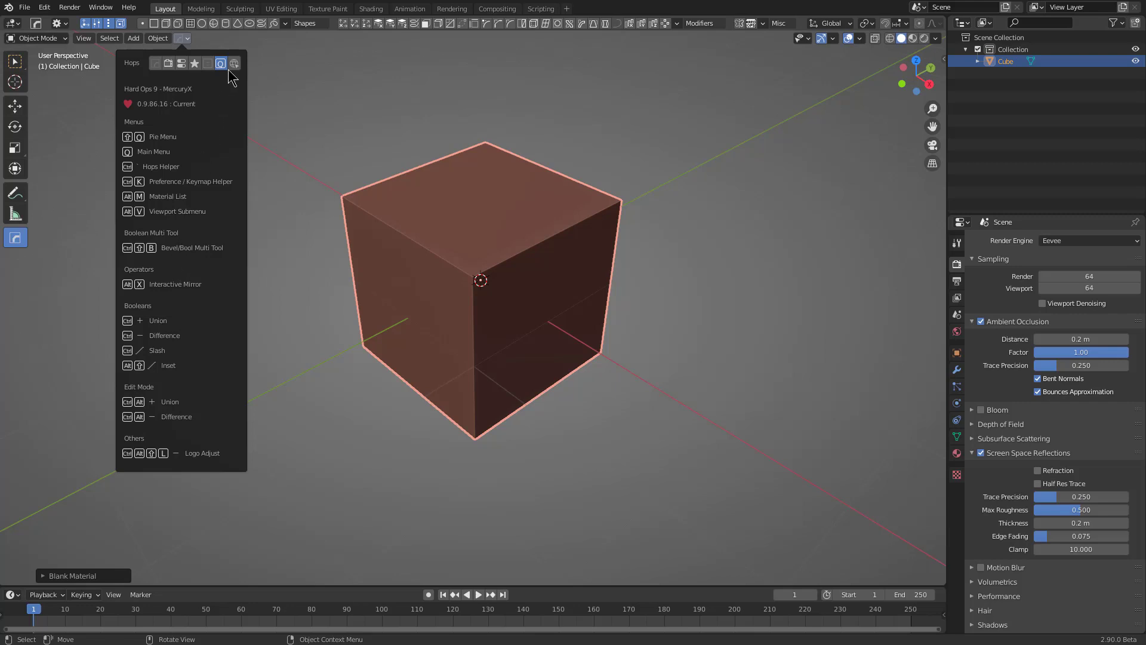
# Step: Show the Help page with release log, manual, documentation and community links
pyautogui.click(237, 68)
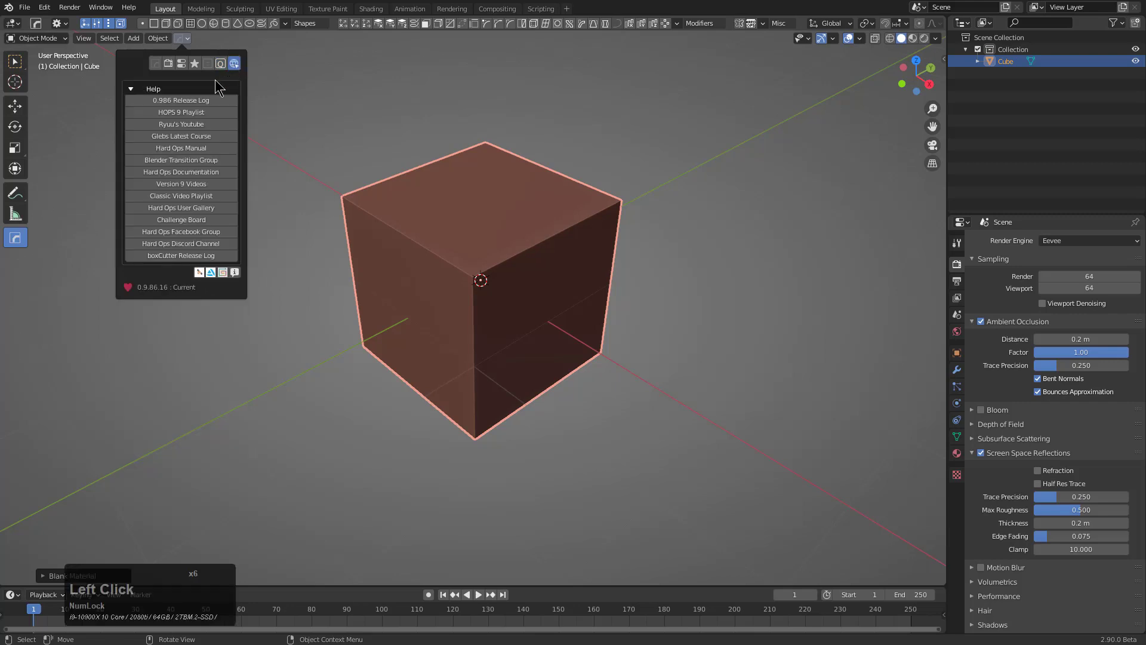